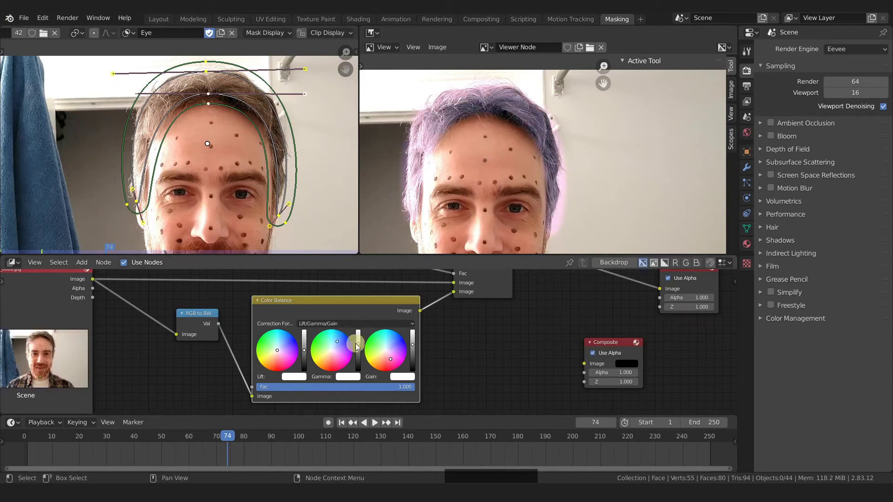
Step: Shift the Color Balance Gain wheel so the masked hair tints blue in the Viewer
{"action": "left_click", "coordinate": [398, 361]}
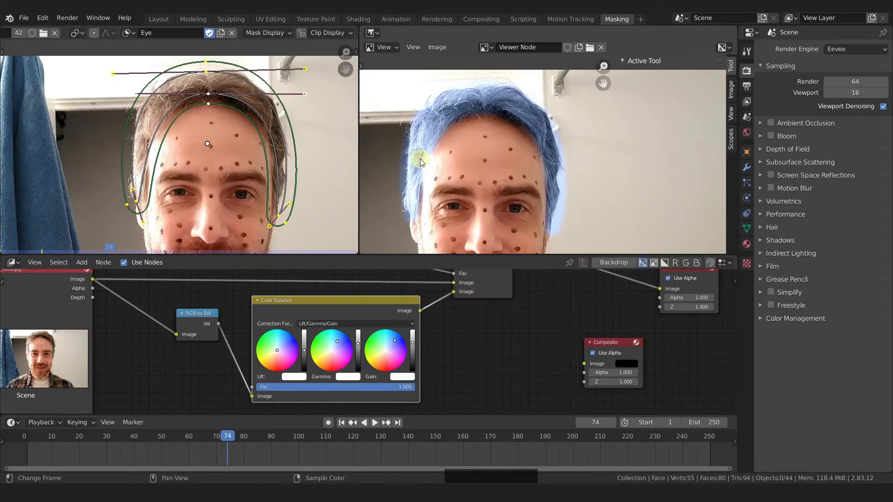
Step: Link the footage Image node straight to the Viewer so the untouched face shows
{"action": "left_click", "coordinate": [359, 132]}
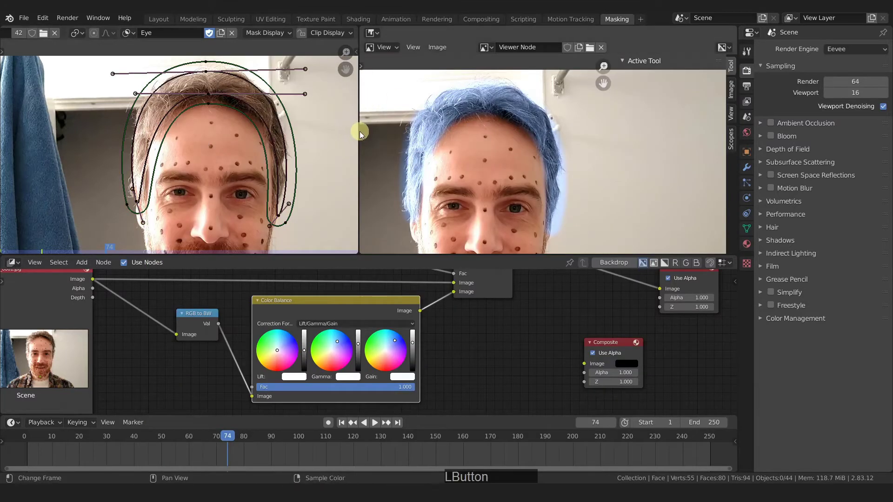
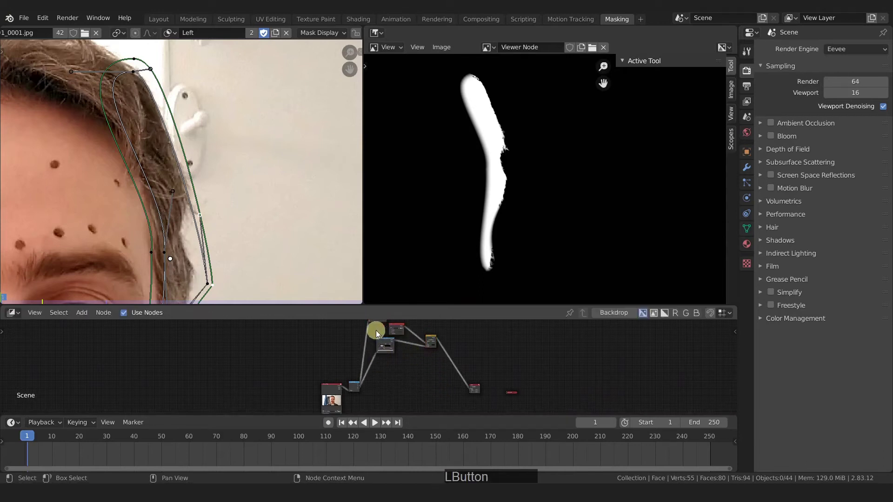
Step: Create a new mask in the Mask editor and name it Right
{"action": "key", "text": "shift+d"}
{"action": "left_click", "coordinate": [438, 394]}
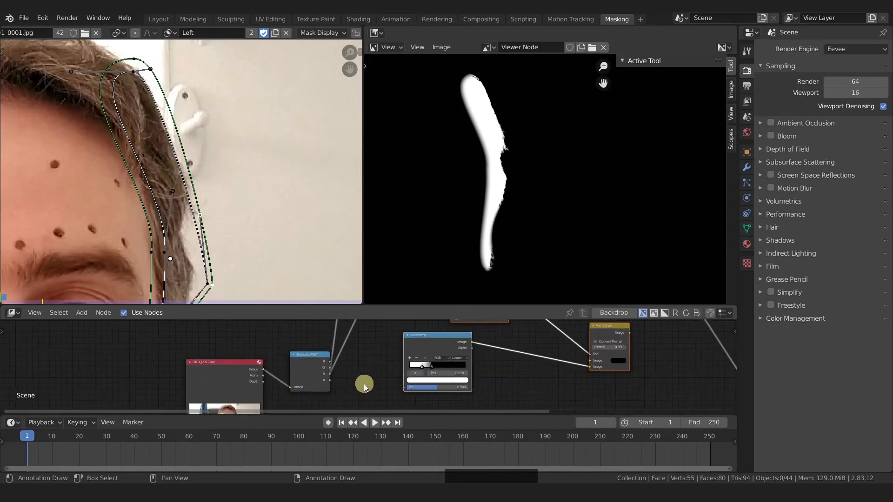
{"action": "left_click", "coordinate": [334, 377]}
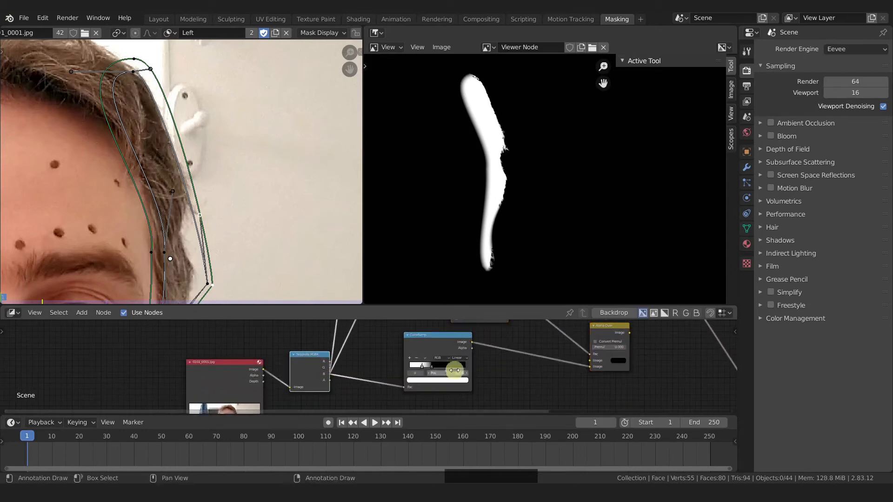
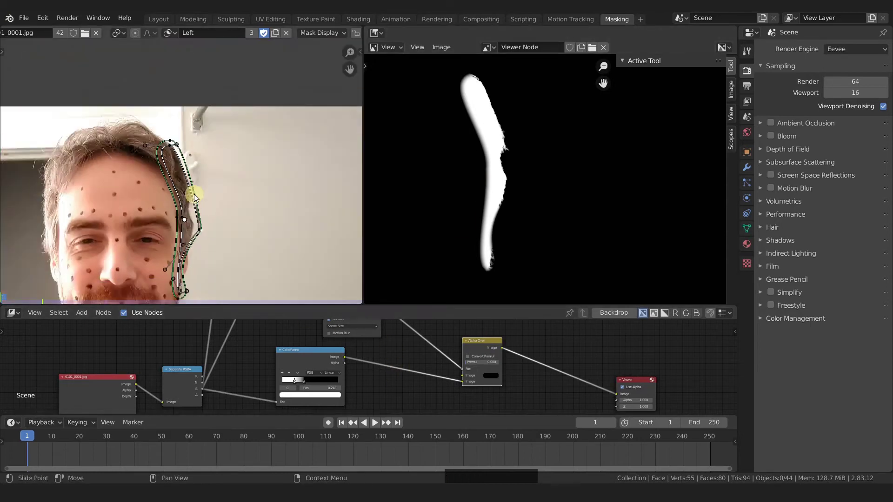
{"action": "middle_click", "coordinate": [230, 190]}
{"action": "left_click", "coordinate": [278, 36]}
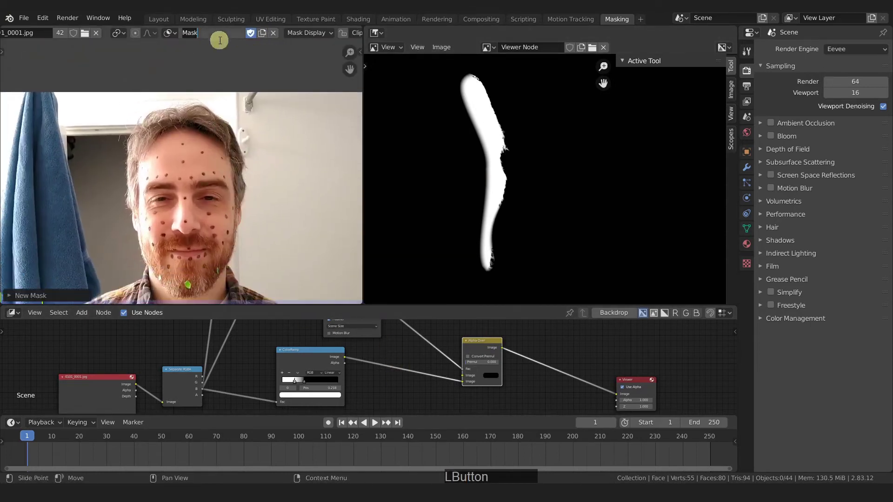
{"action": "key", "text": "r"}
{"action": "key", "text": "BackSpace"}
{"action": "key", "text": "shift+r"}
{"action": "key", "text": "h"}
{"action": "key", "text": "t"}
{"action": "key", "text": "shift+a"}
Step: Outline the hair along the face's left edge with a closed run of mask points
{"action": "left_click", "coordinate": [150, 165]}
{"action": "key", "text": "g"}
{"action": "left_click", "coordinate": [277, 285]}
{"action": "left_click", "coordinate": [141, 181]}
{"action": "middle_click", "coordinate": [148, 229]}
{"action": "left_click", "coordinate": [126, 102]}
{"action": "left_click", "coordinate": [101, 99]}
Step: Bring up the mask node's mask list to assign the Right mask to its branch
{"action": "middle_click", "coordinate": [401, 339]}
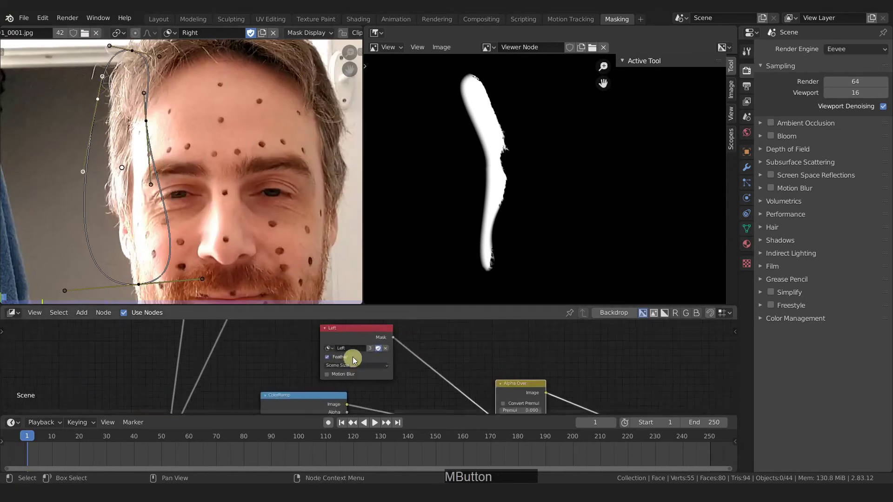
{"action": "left_click", "coordinate": [333, 350]}
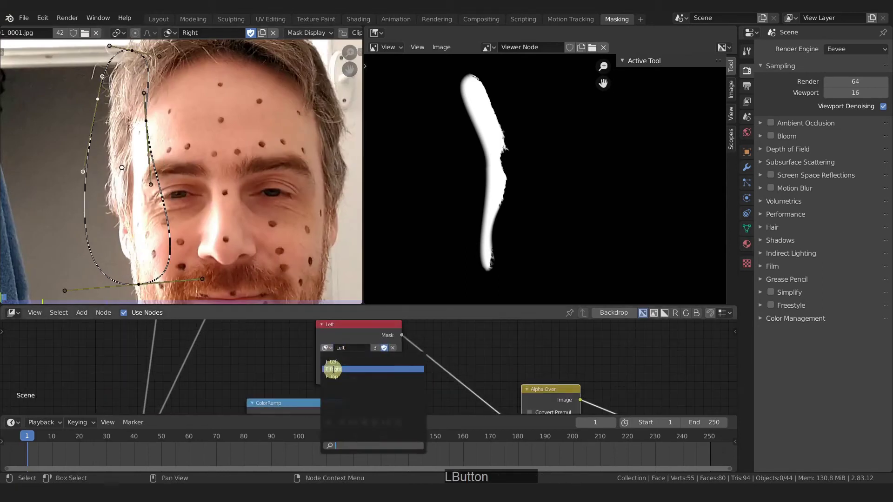
{"action": "middle_click", "coordinate": [153, 146]}
Step: Lower the ColorRamp stop position to 0.141 to widen the white hair strip
{"action": "left_click", "coordinate": [459, 372]}
{"action": "middle_click", "coordinate": [153, 152]}
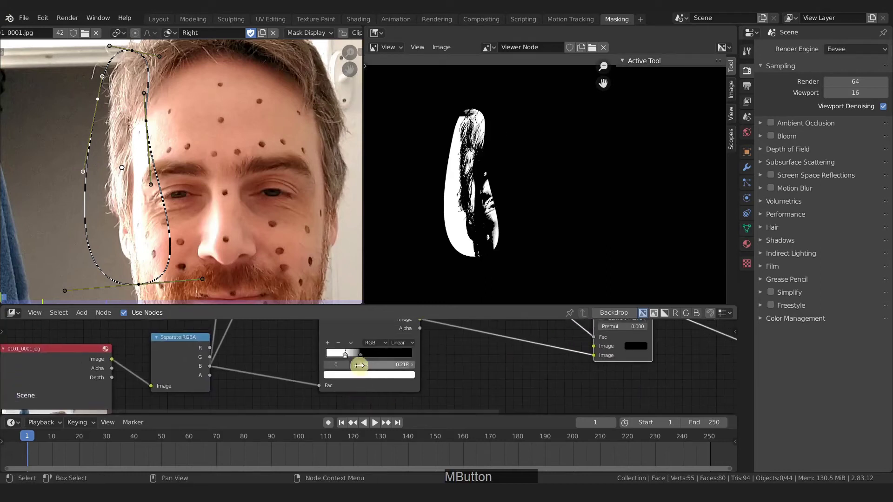
{"action": "left_click", "coordinate": [345, 359]}
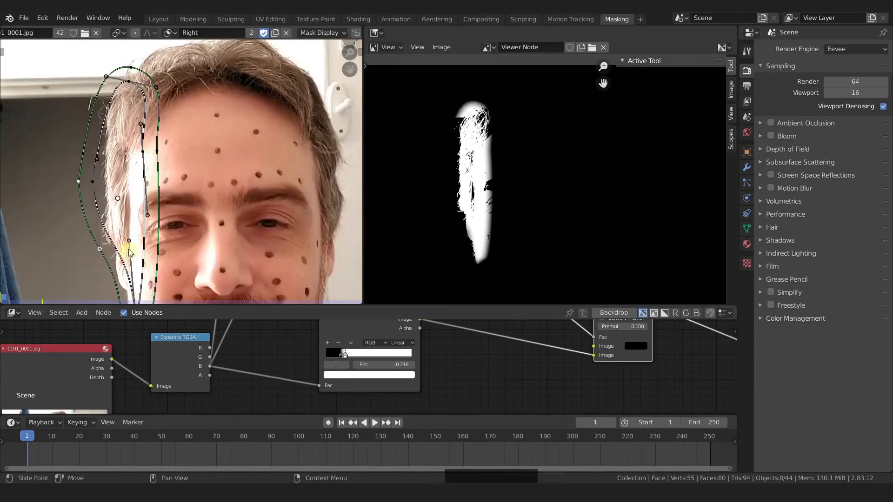
{"action": "middle_click", "coordinate": [138, 280]}
Step: Move the Right mask's control points higher so the outline hugs the hairline
{"action": "left_click", "coordinate": [131, 152]}
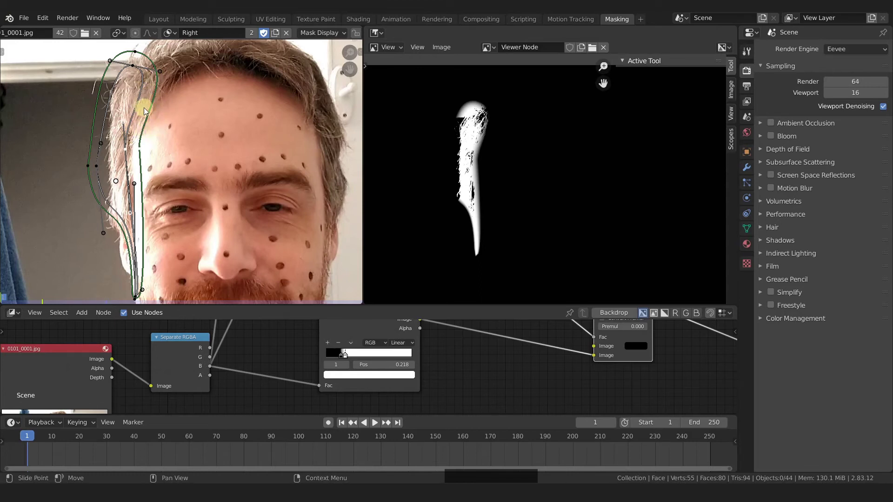
{"action": "key", "text": "alt+a"}
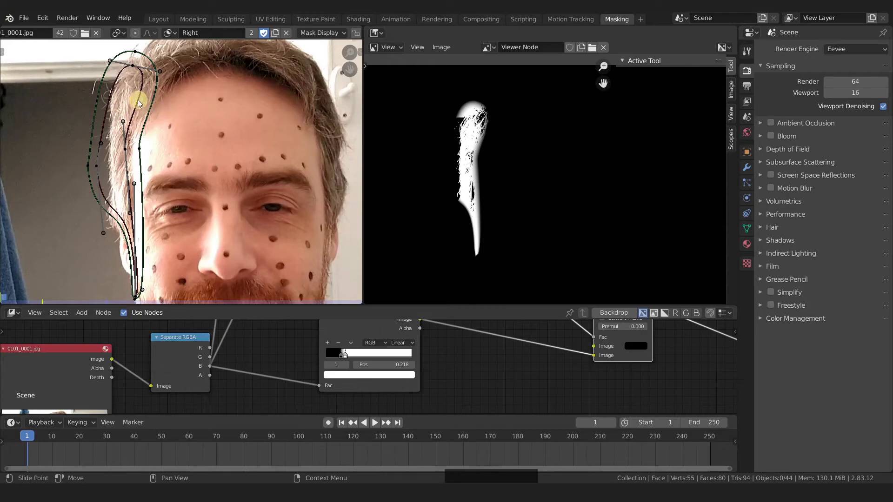
{"action": "left_click", "coordinate": [140, 104]}
{"action": "left_click", "coordinate": [143, 104]}
{"action": "key", "text": "v"}
{"action": "left_click", "coordinate": [172, 99]}
{"action": "left_click", "coordinate": [141, 91]}
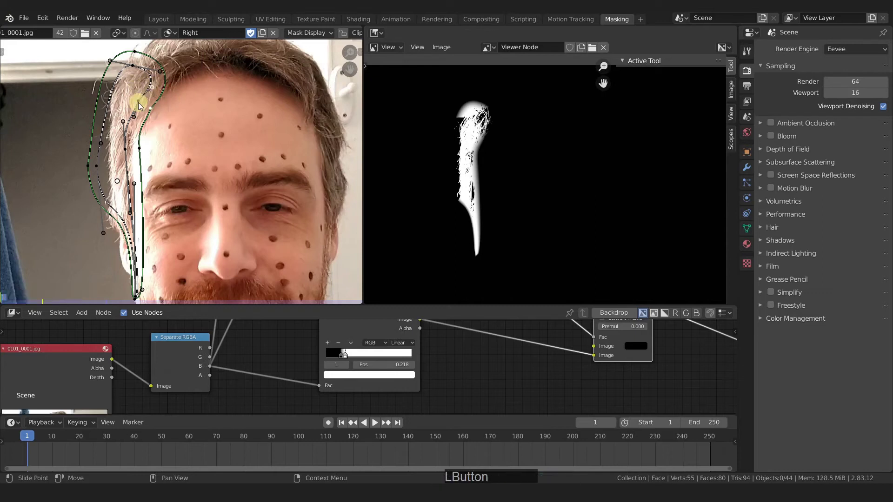
{"action": "left_click", "coordinate": [138, 69]}
{"action": "left_click", "coordinate": [160, 90]}
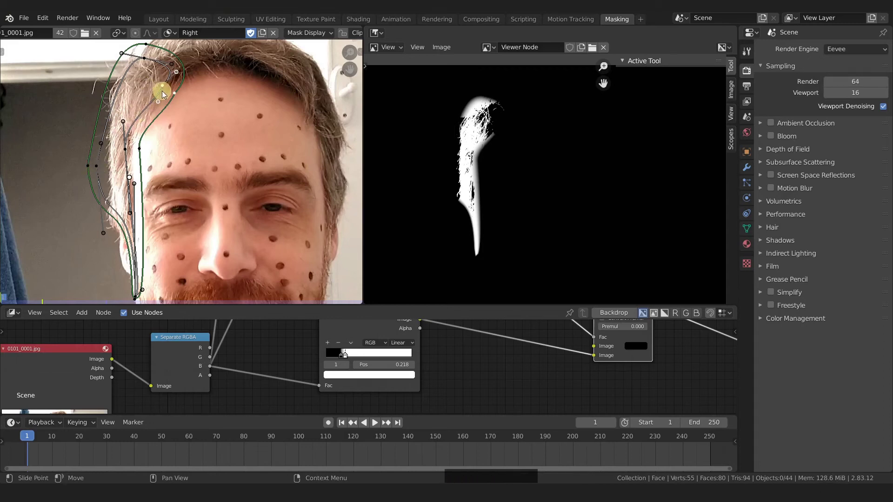
{"action": "key", "text": "x"}
{"action": "left_click", "coordinate": [172, 90]}
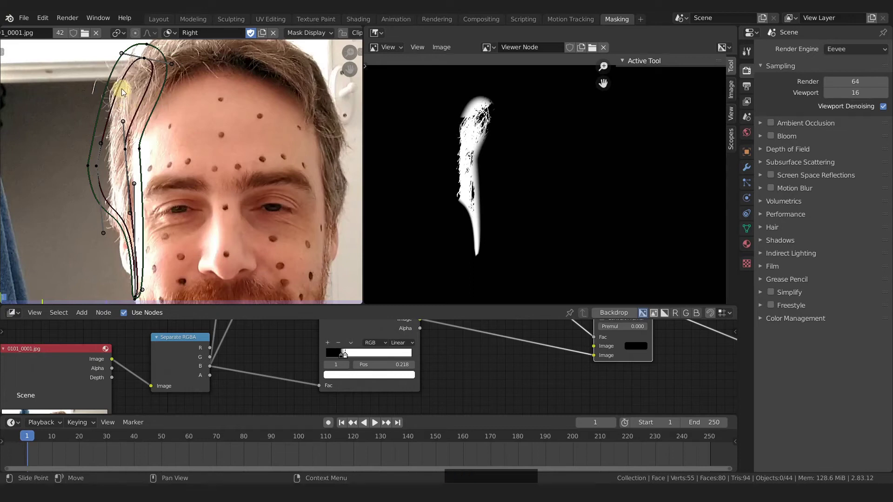
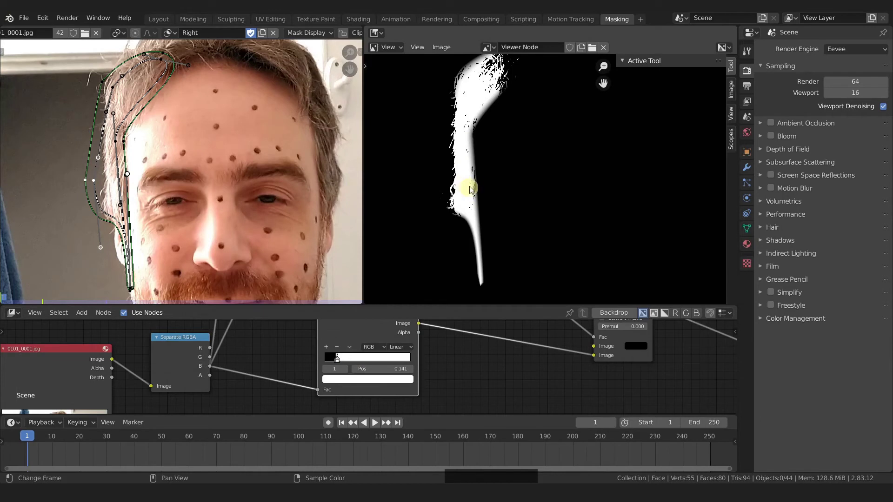
{"action": "middle_click", "coordinate": [479, 147]}
Step: Pan and zoom out the node editor to frame the whole tree with its three mask branches
{"action": "middle_click", "coordinate": [471, 97]}
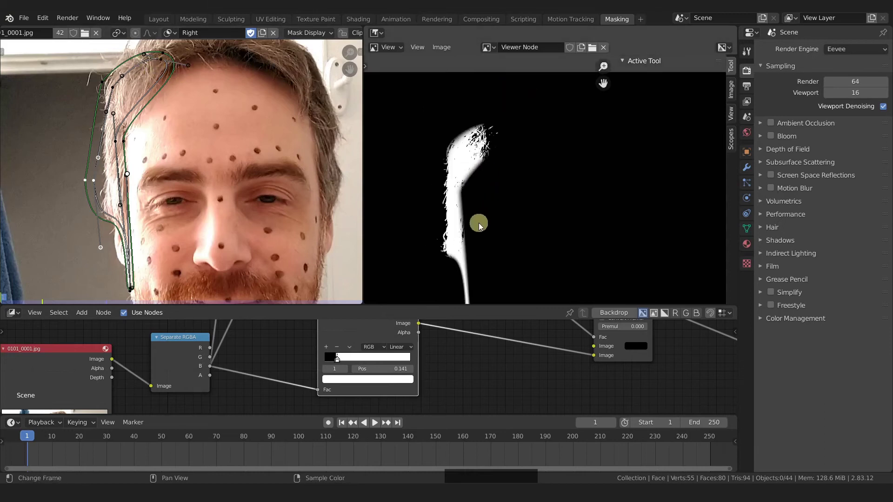
{"action": "middle_click", "coordinate": [482, 217]}
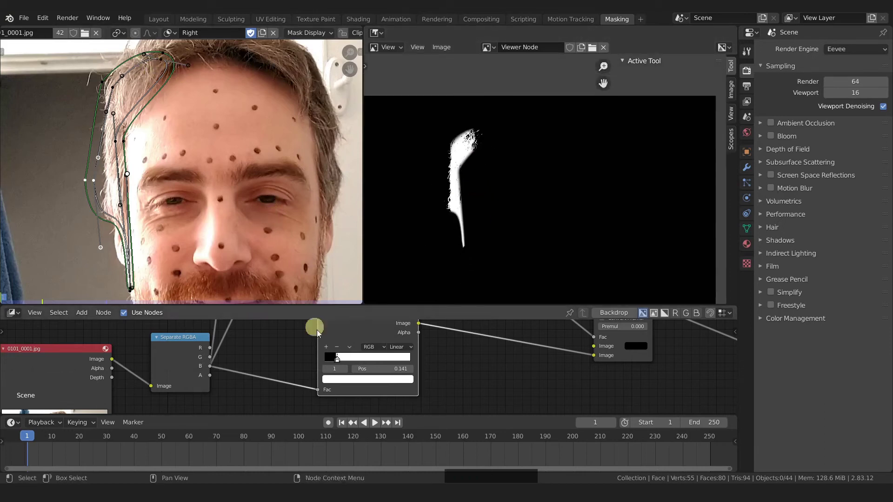
{"action": "middle_click", "coordinate": [459, 369]}
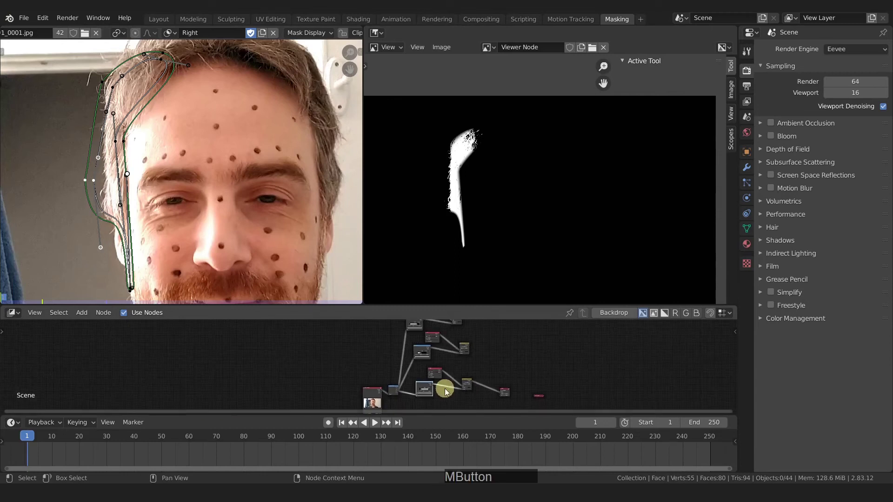
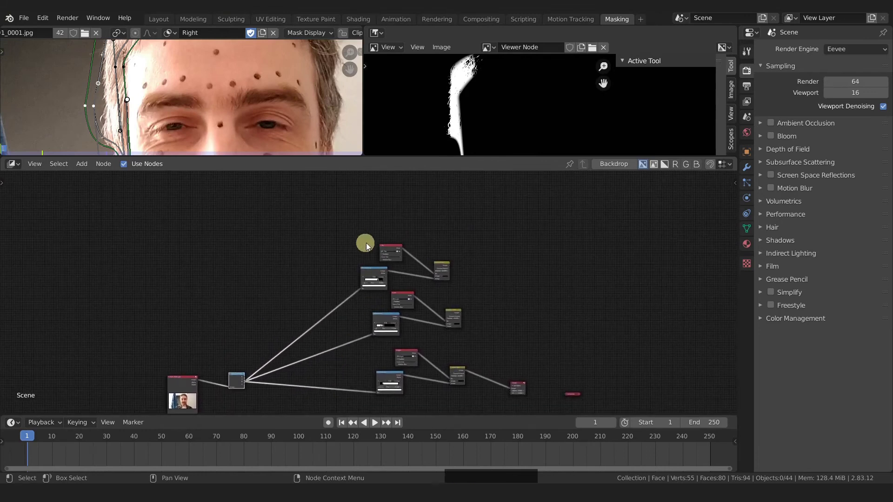
Step: Collapse the top mask chain into a node group and move the group node into place
{"action": "left_click", "coordinate": [338, 223]}
{"action": "left_click", "coordinate": [361, 220]}
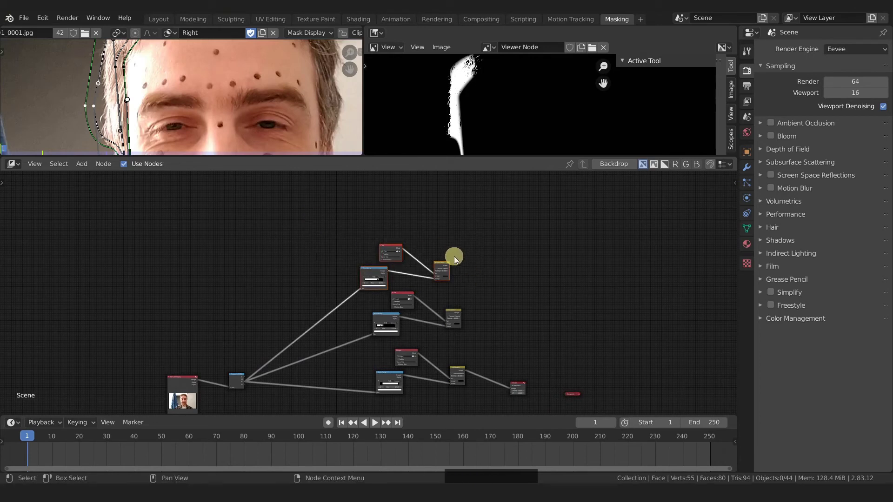
{"action": "key", "text": "ctrl+g"}
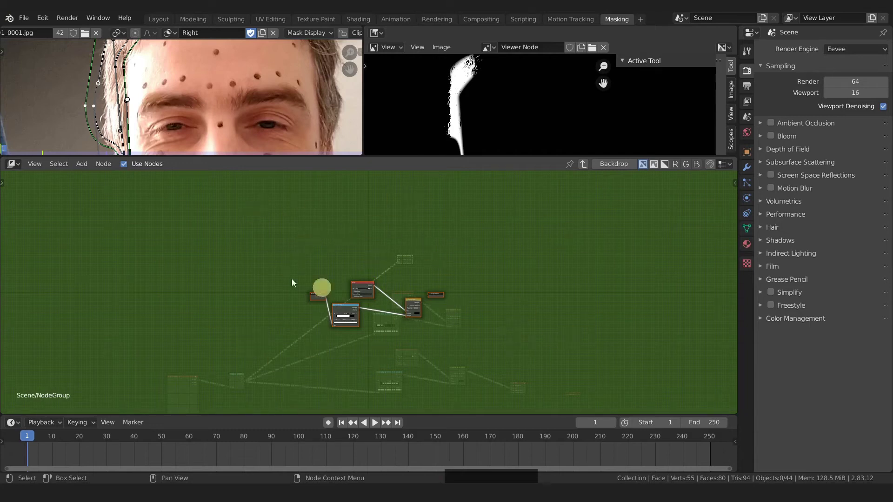
{"action": "key", "text": "Tab"}
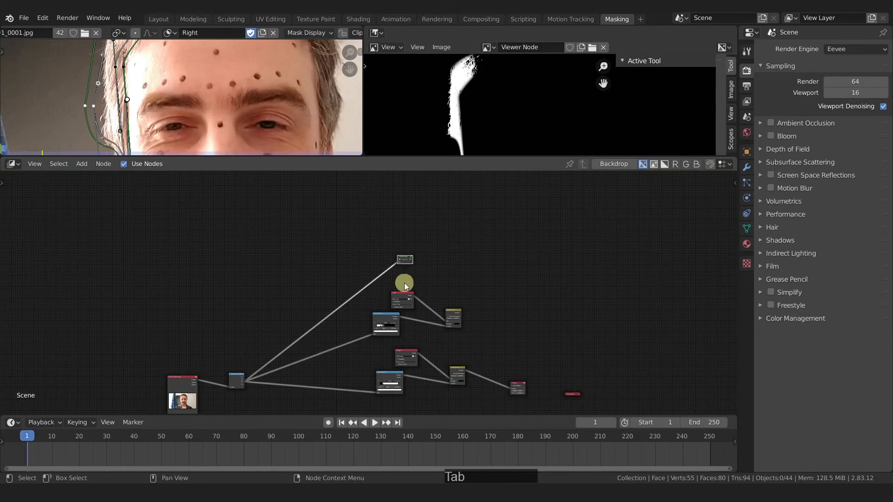
{"action": "key", "text": "g"}
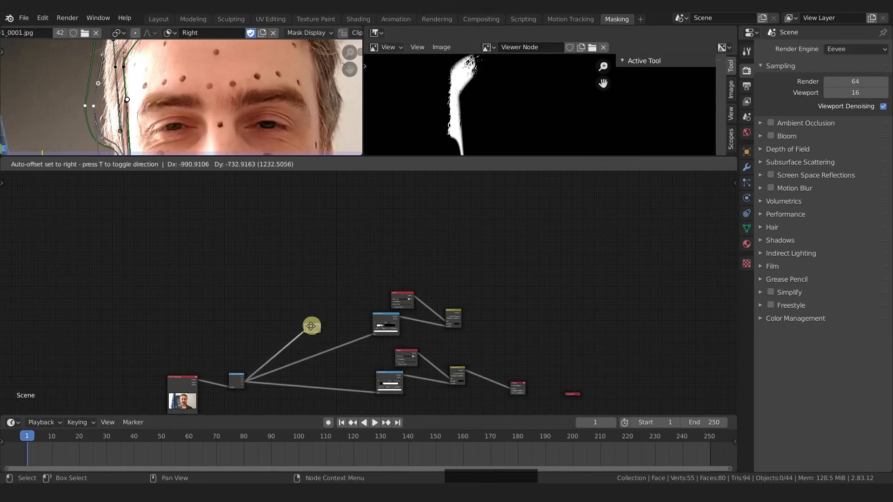
{"action": "left_click", "coordinate": [340, 329]}
Step: Group the remaining mask chain's nodes and return to the main compositor graph
{"action": "key", "text": "g"}
{"action": "key", "text": "Tab"}
{"action": "key", "text": "g"}
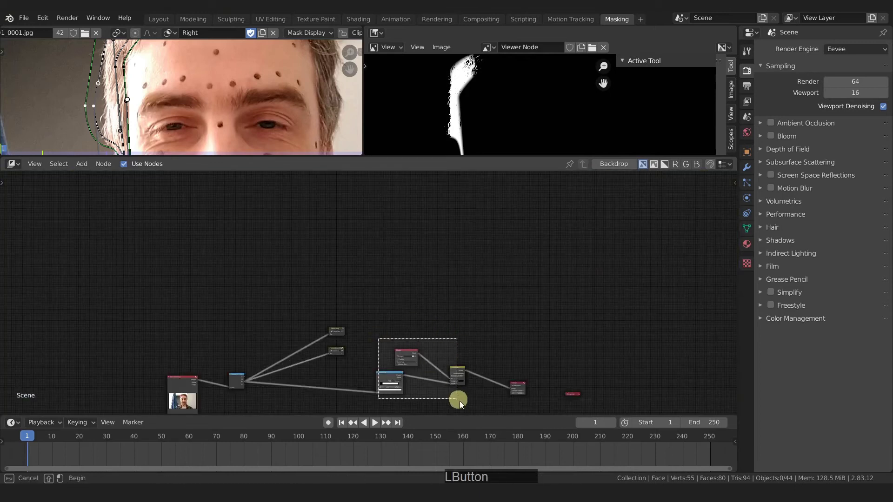
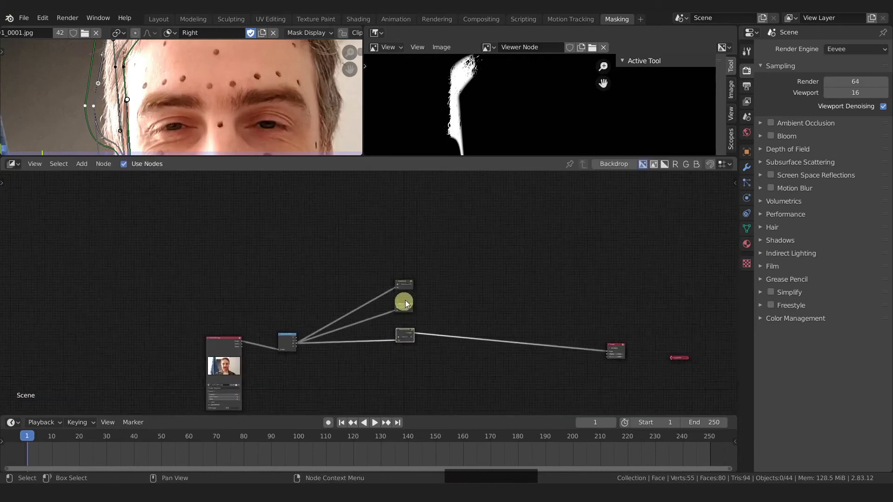
Step: Line up the last group node with the others below the Separate RGBA node
{"action": "left_click", "coordinate": [388, 345]}
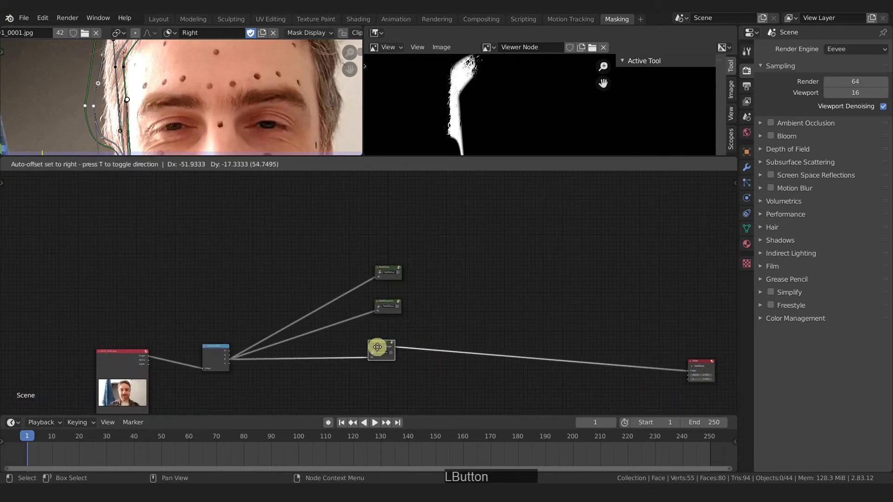
{"action": "left_click", "coordinate": [381, 348]}
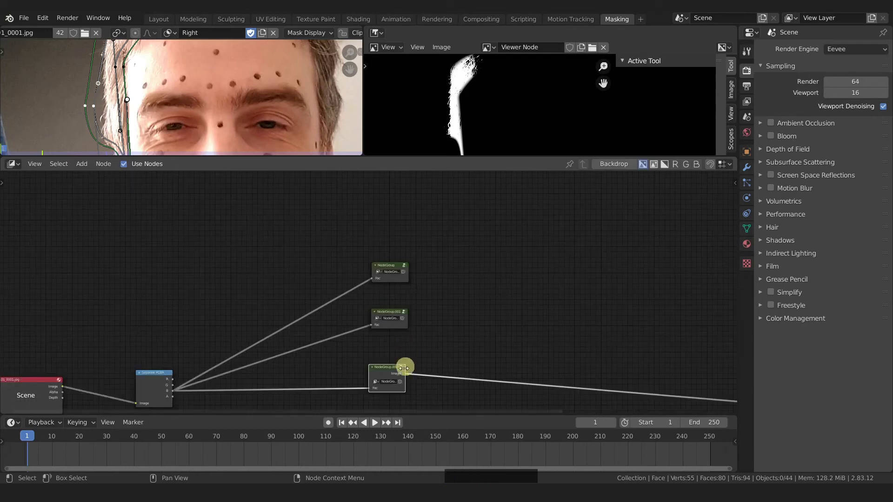
{"action": "middle_click", "coordinate": [428, 359]}
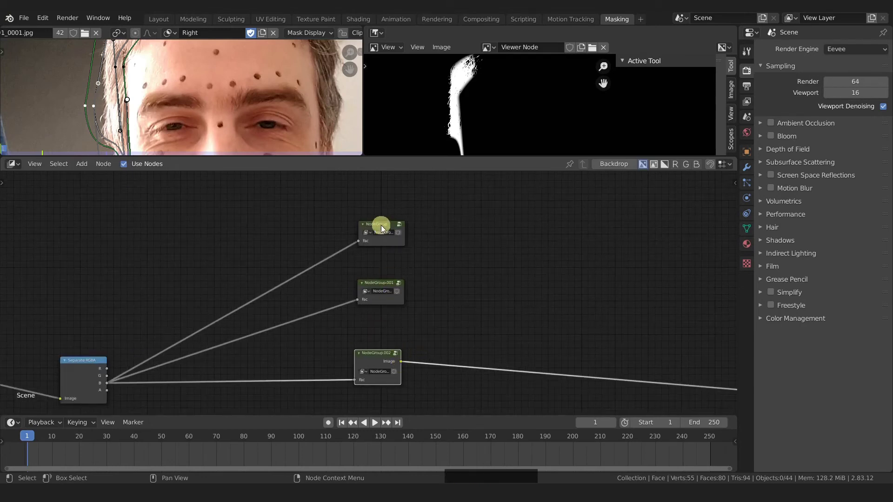
Step: Inside the top group, wire Alpha Over's Image to the Group Output and exit
{"action": "left_click", "coordinate": [384, 227]}
{"action": "key", "text": "Tab"}
{"action": "left_click", "coordinate": [525, 324]}
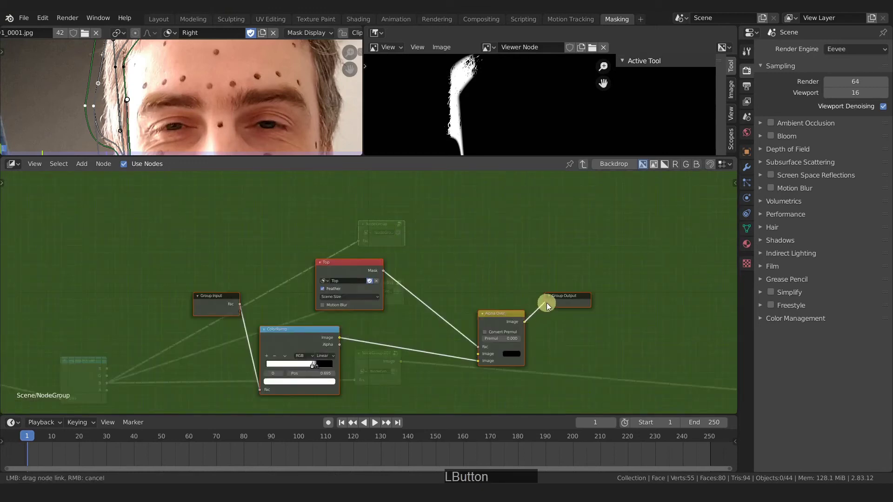
{"action": "key", "text": "Tab"}
{"action": "left_click", "coordinate": [387, 284]}
{"action": "key", "text": "Tab"}
Step: Enter the next node group to expose its Alpha Over result the same way
{"action": "left_click", "coordinate": [526, 325]}
{"action": "key", "text": "Tab"}
{"action": "middle_click", "coordinate": [451, 299]}
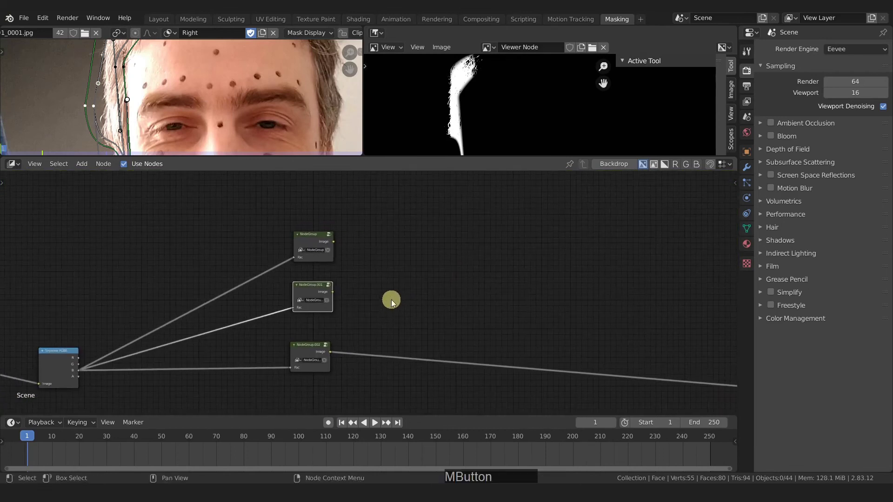
Step: Add a Color Mix node set to Screen and place it right of the node groups
{"action": "key", "text": "shift+a"}
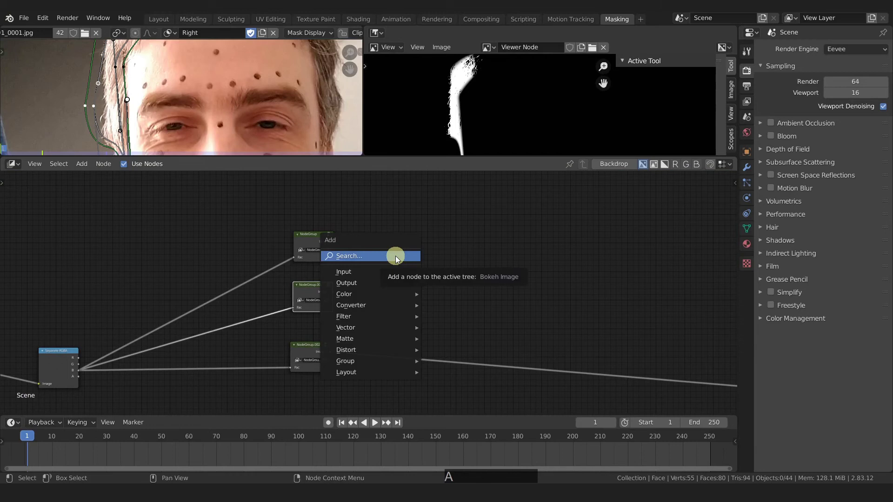
{"action": "key", "text": "a"}
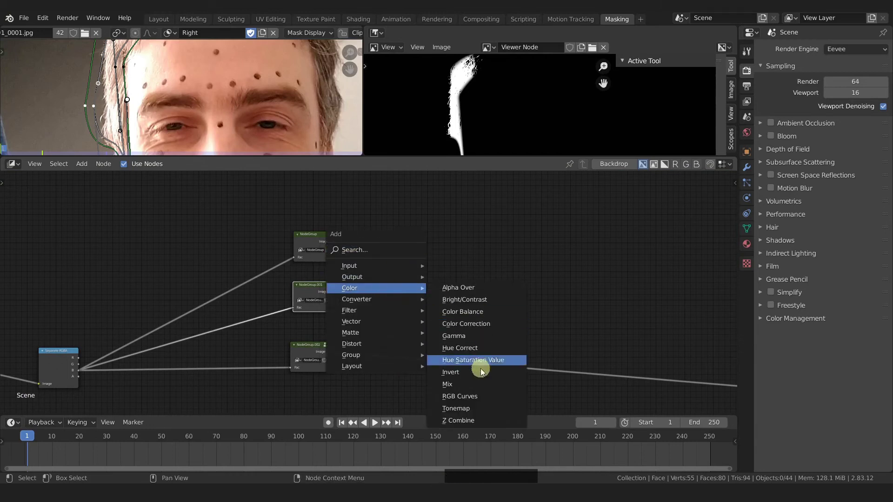
{"action": "left_click", "coordinate": [479, 382]}
{"action": "left_click", "coordinate": [396, 226]}
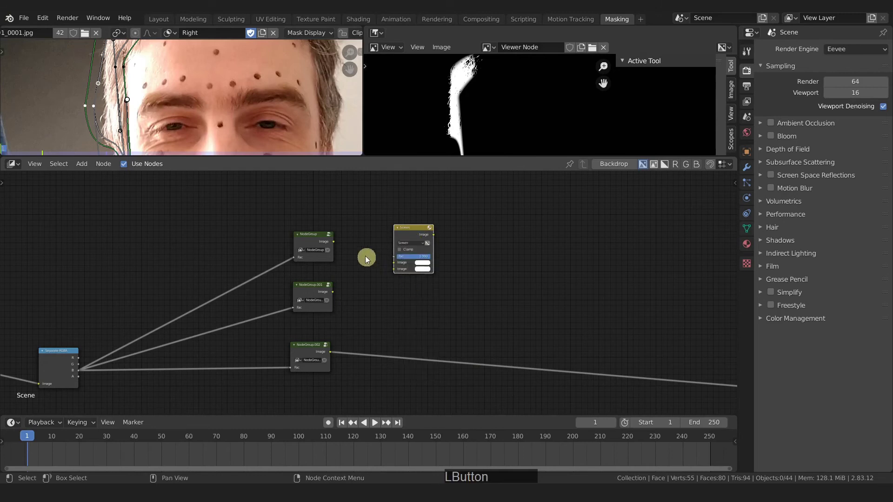